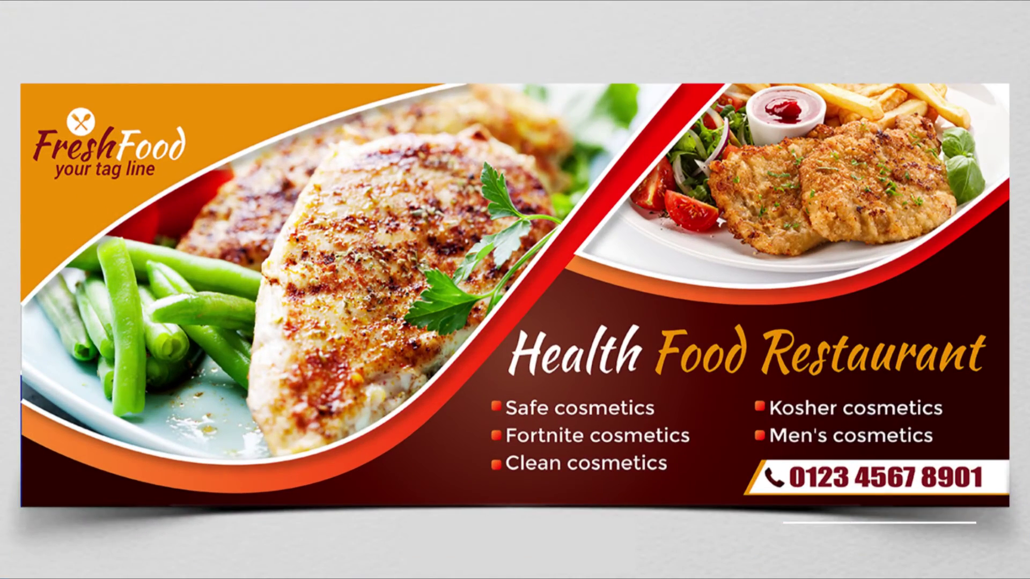
# - Set the new document to 7 by 3 inches and name it 'food banner design'
pyautogui.click(577, 358)
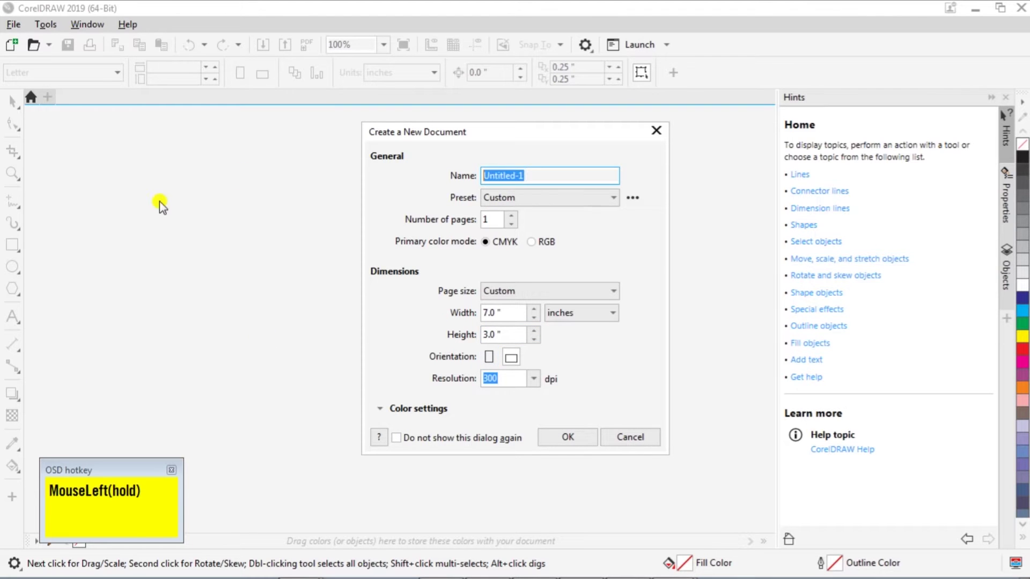
pyautogui.press('f')
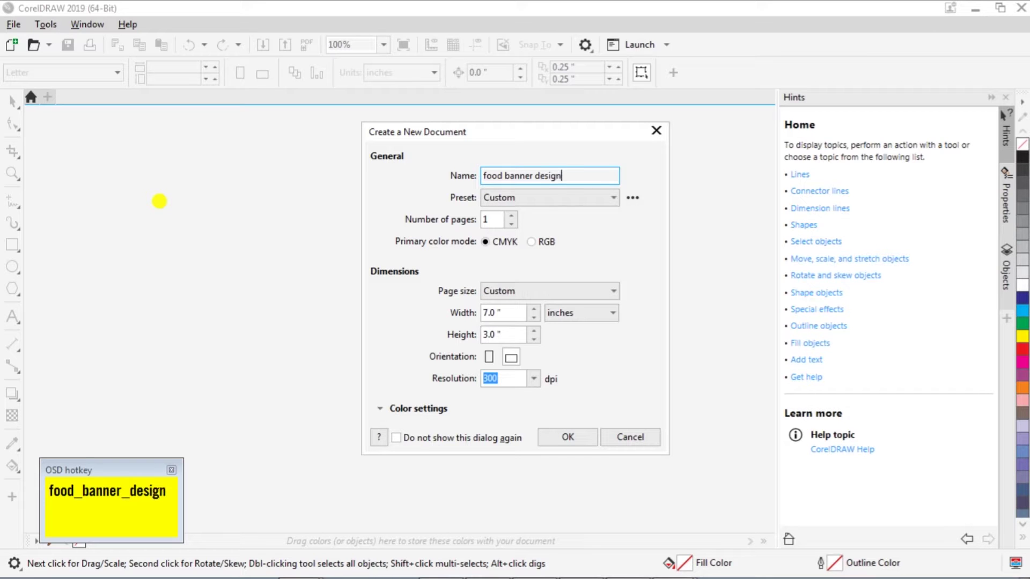
# - Add a single inside contour offset 0.118 in from the banner rectangle's edges
pyautogui.moveTo(564, 442); pyautogui.dragTo(68, 413)
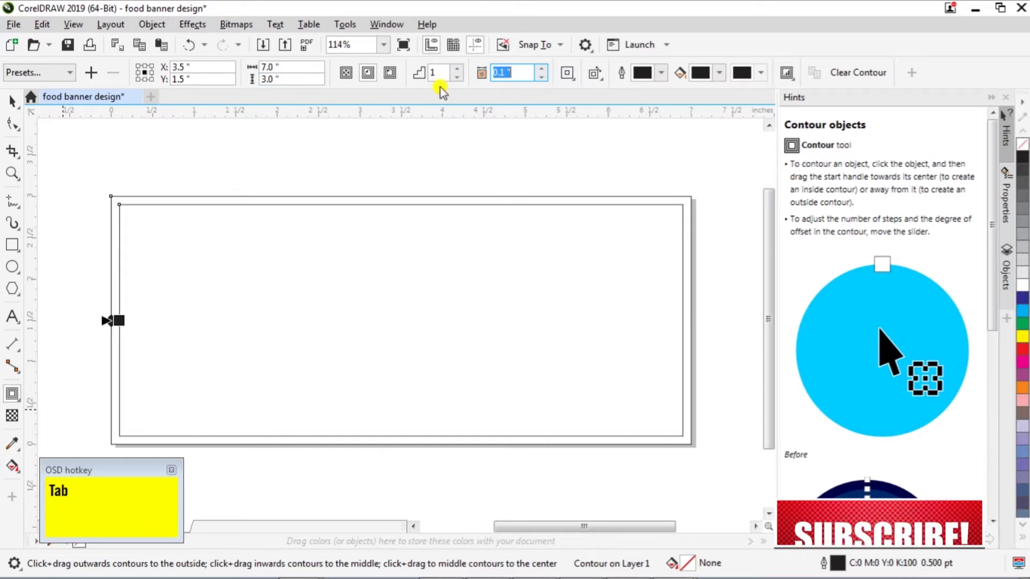
pyautogui.press('Tab')
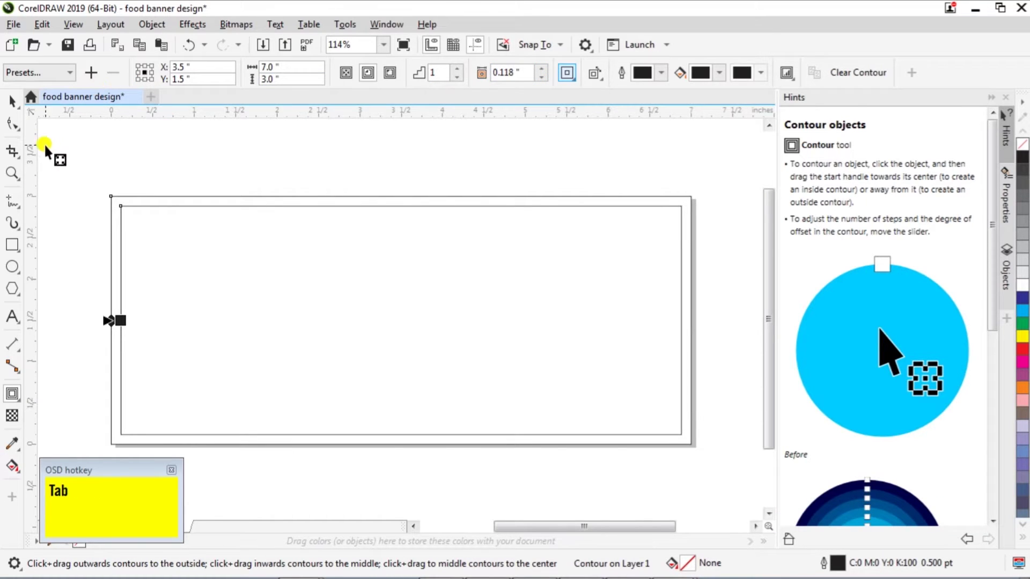
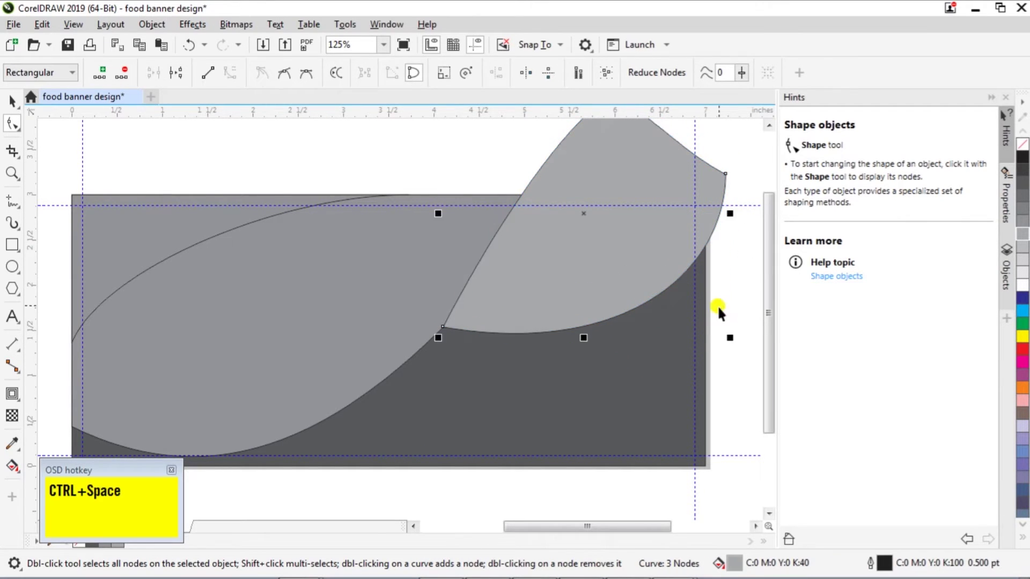
# - Trim the curved panels flush with the banner edge and delete the leftover cutting shape
pyautogui.moveTo(612, 304); pyautogui.dragTo(50, 492)
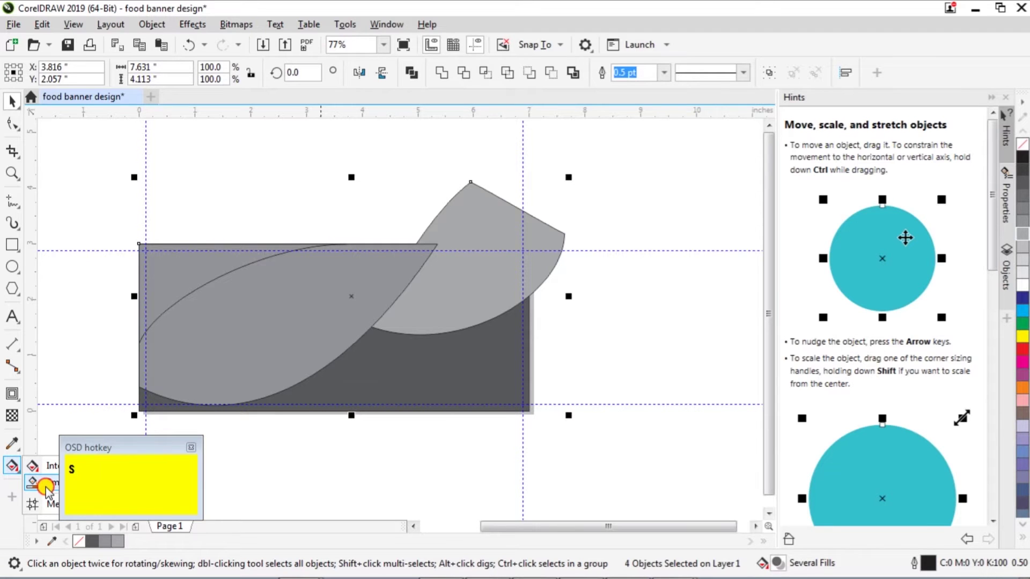
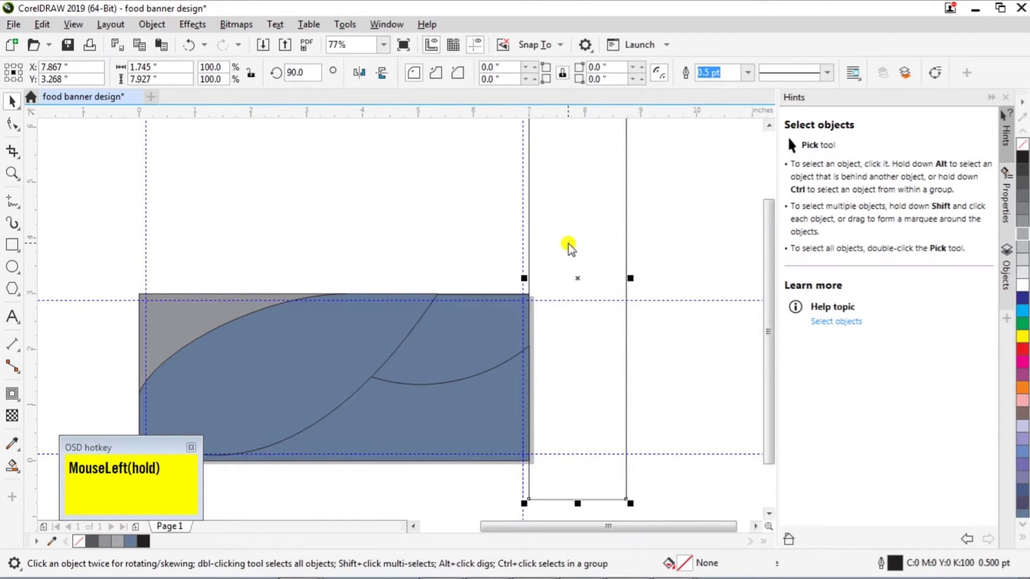
pyautogui.press('Delete')
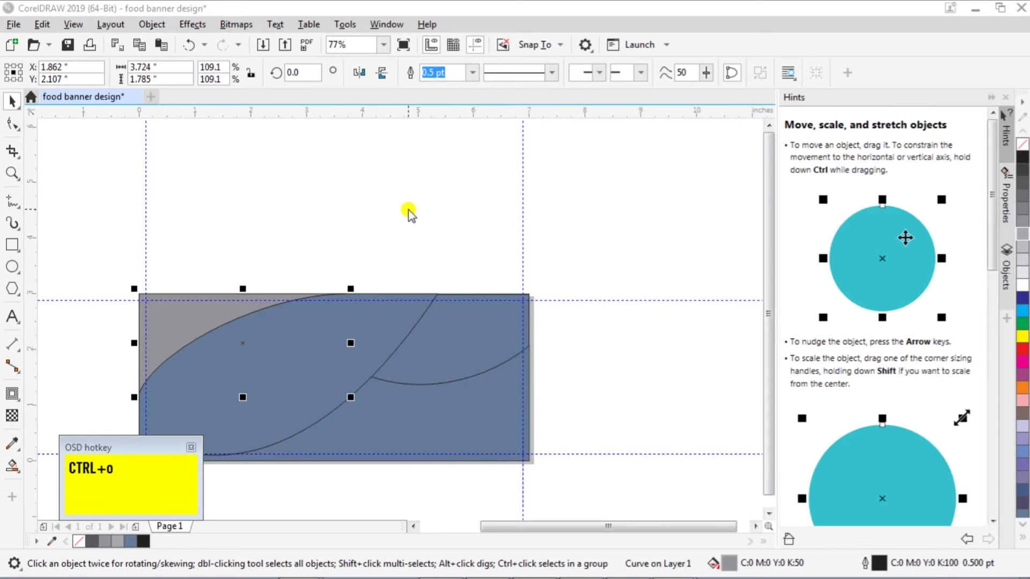
# - Start opening the LOGO.cdr drawing from the Desktop
pyautogui.click(303, 153)
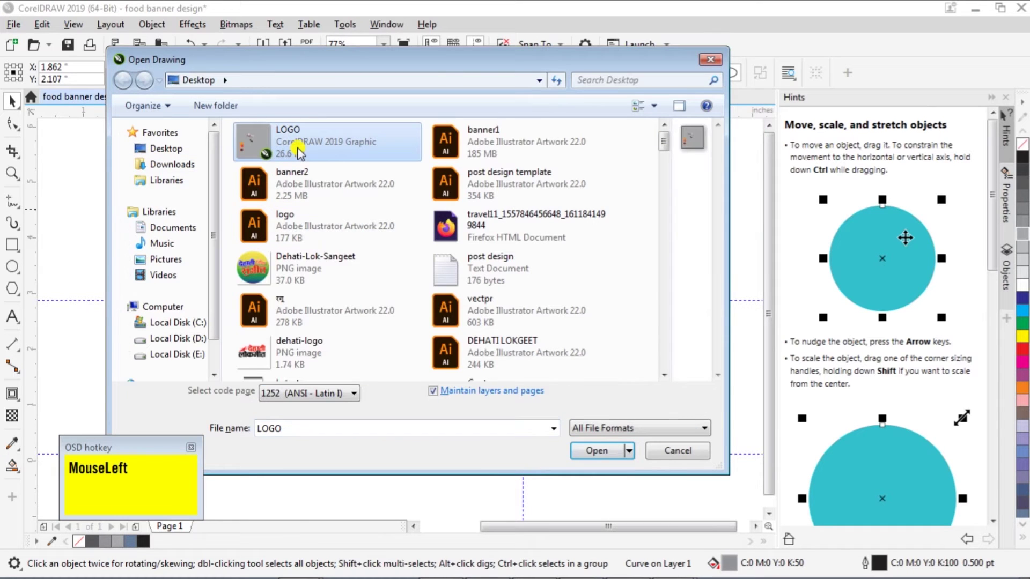
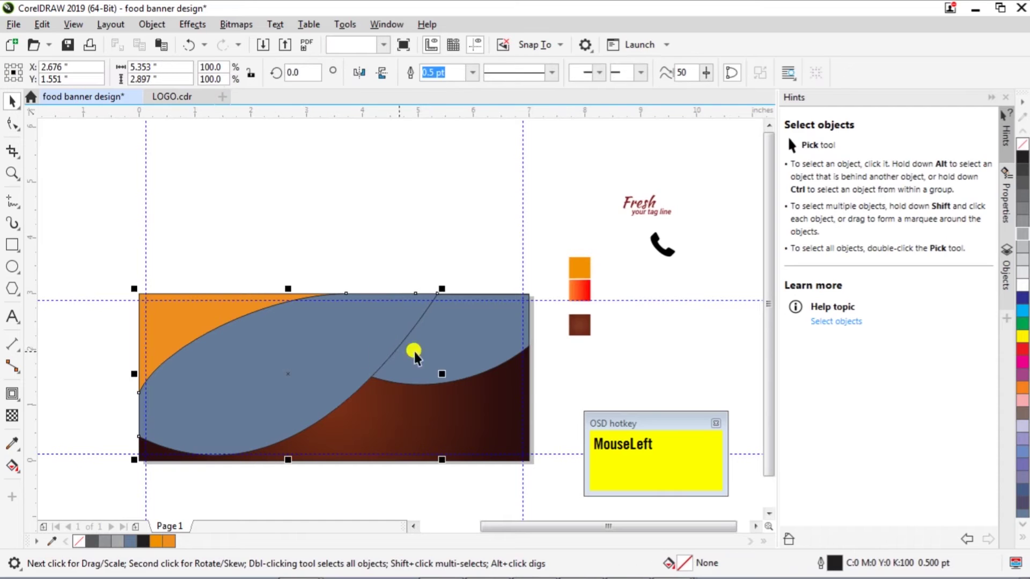
# - Copy the orange-to-red fountain fill from the sample swatch onto the thin curved band
pyautogui.click(497, 350)
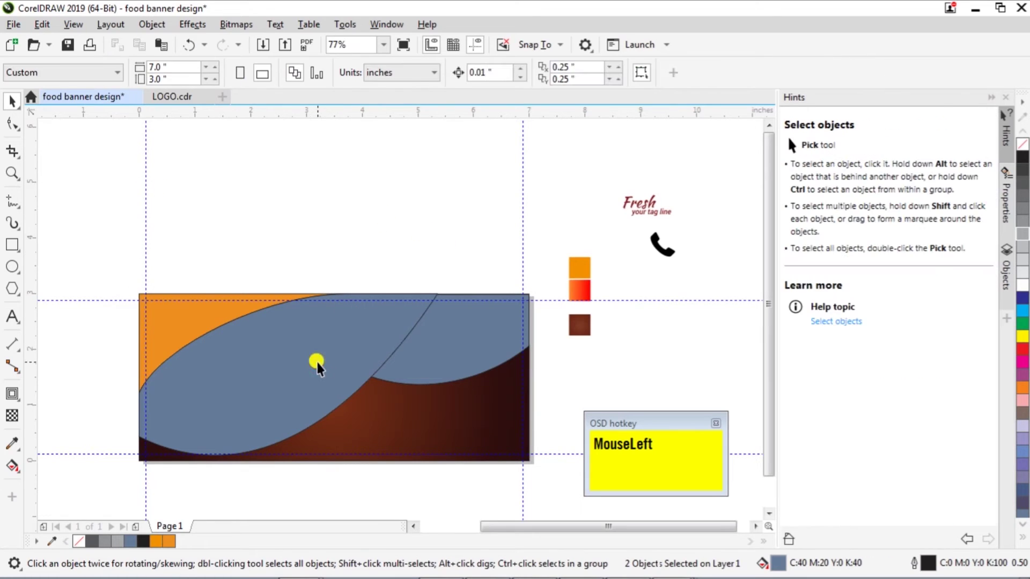
pyautogui.press('ctrl+space')
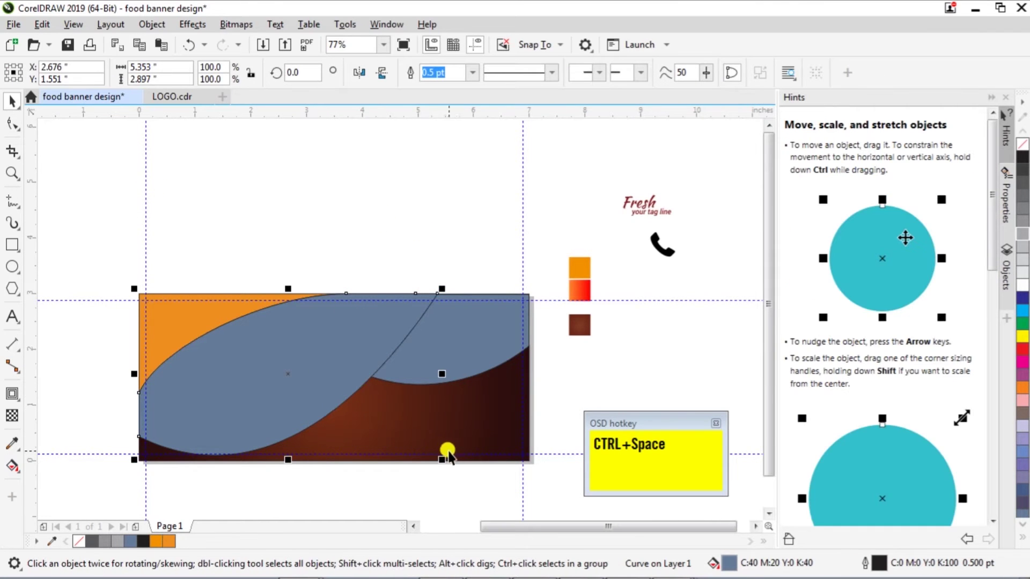
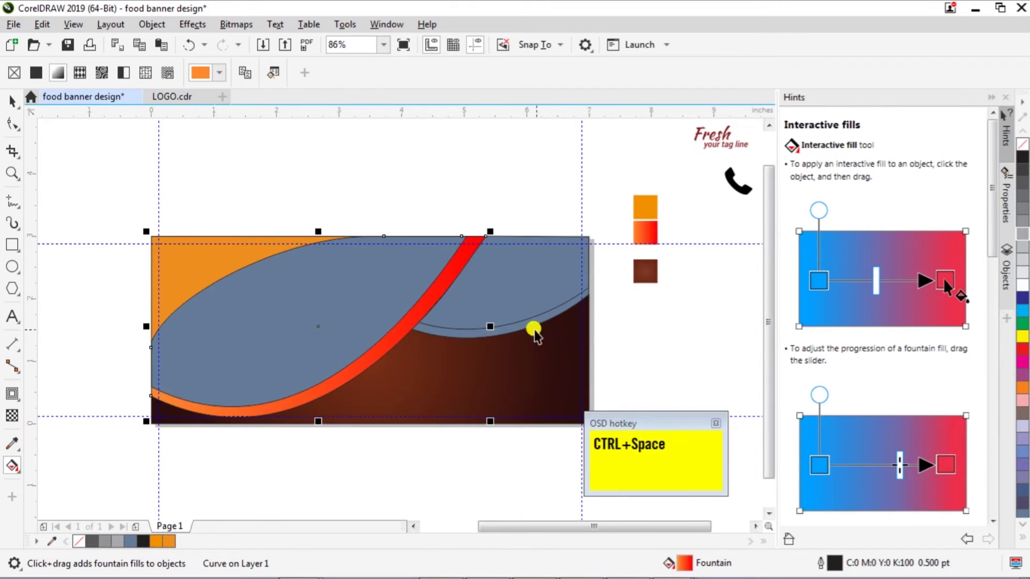
pyautogui.click(531, 329)
pyautogui.press('ctrl+space')
pyautogui.click(251, 79)
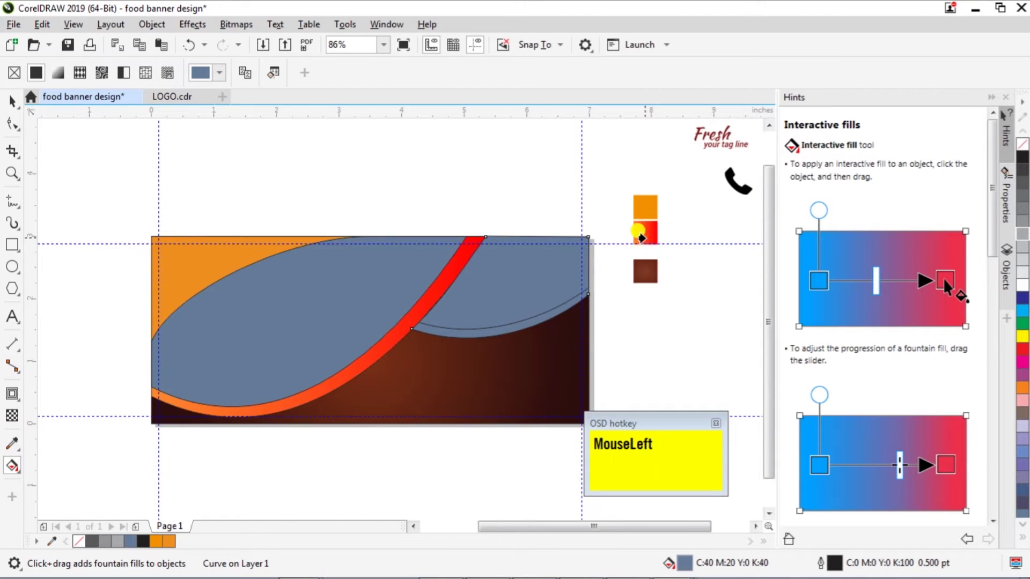
pyautogui.press('ctrl+space')
pyautogui.click(700, 329)
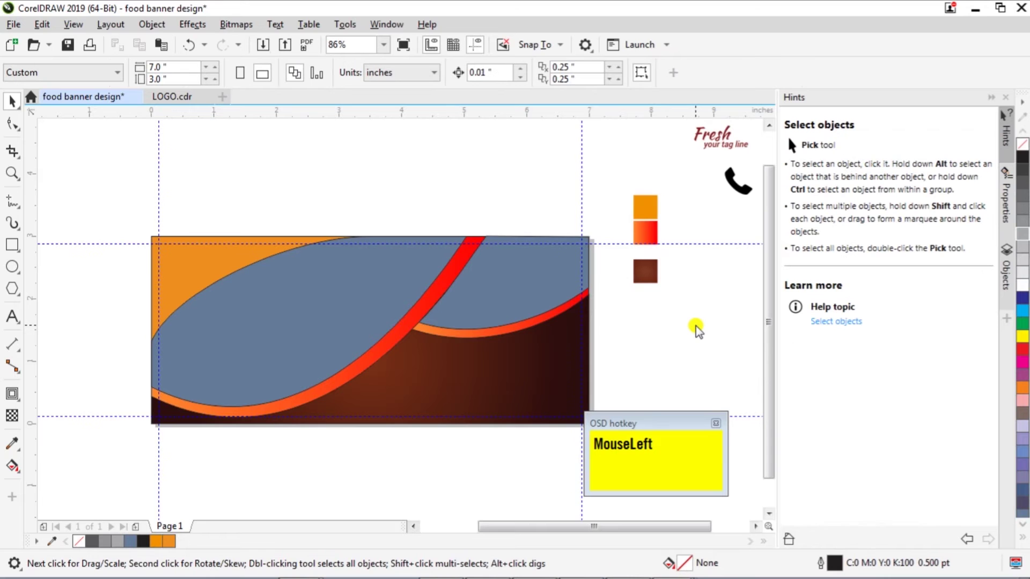
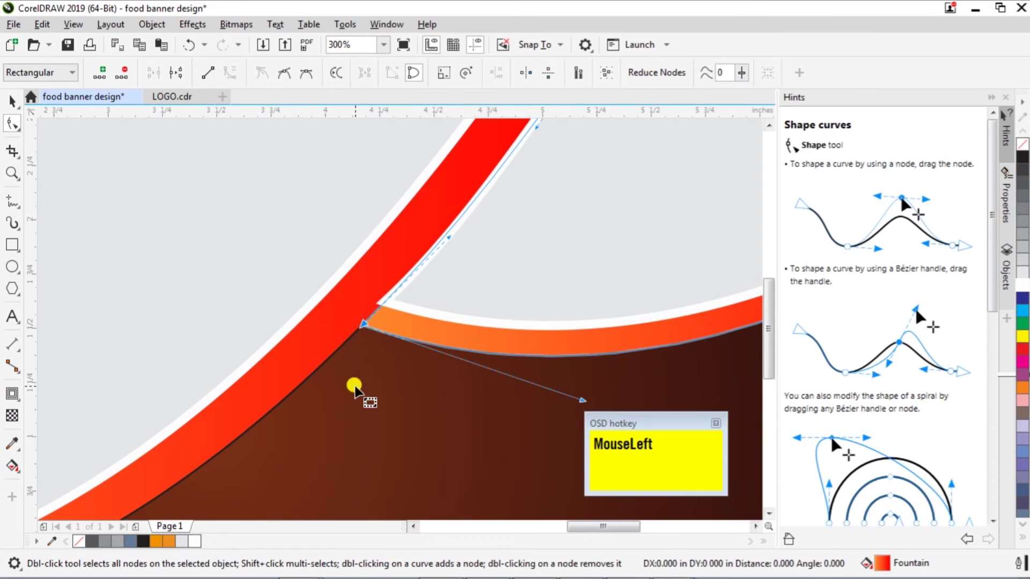
# - Select the banner's panel shapes and choose their outline width from the property bar list
pyautogui.scroll(-3)
pyautogui.press('ctrl+space')
pyautogui.scroll(3)
pyautogui.click(360, 381)
pyautogui.click(452, 389)
pyautogui.scroll(-3)
pyautogui.click(667, 76)
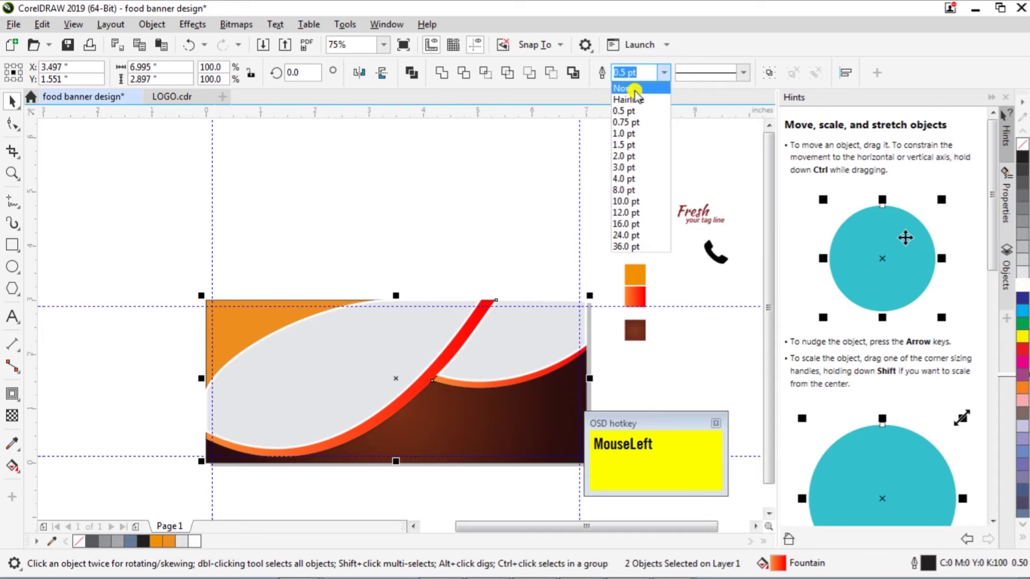
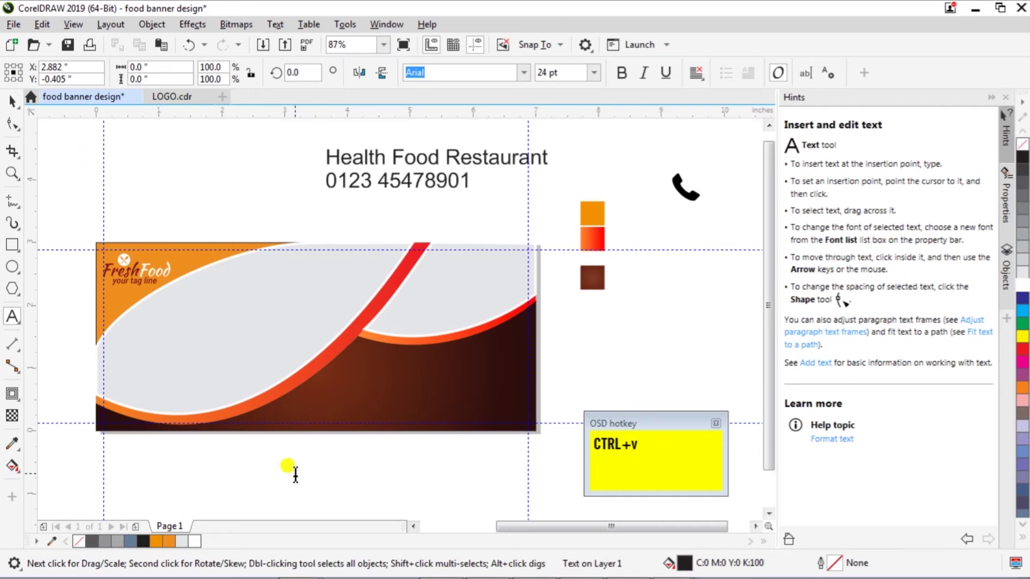
# - Position the feature list text over the dark brown panel
pyautogui.scroll(-3)
pyautogui.scroll(3)
pyautogui.press('ctrl+space')
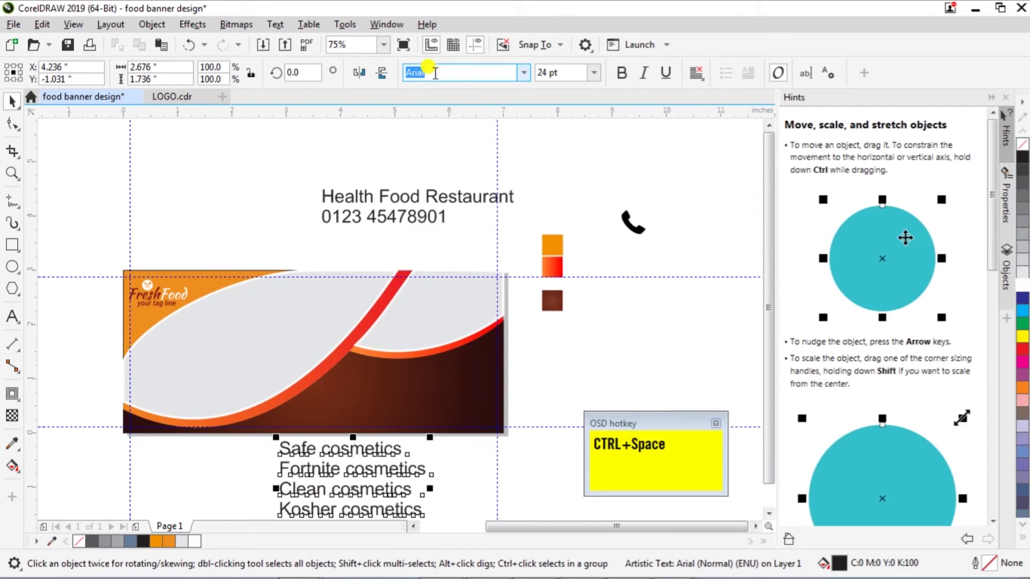
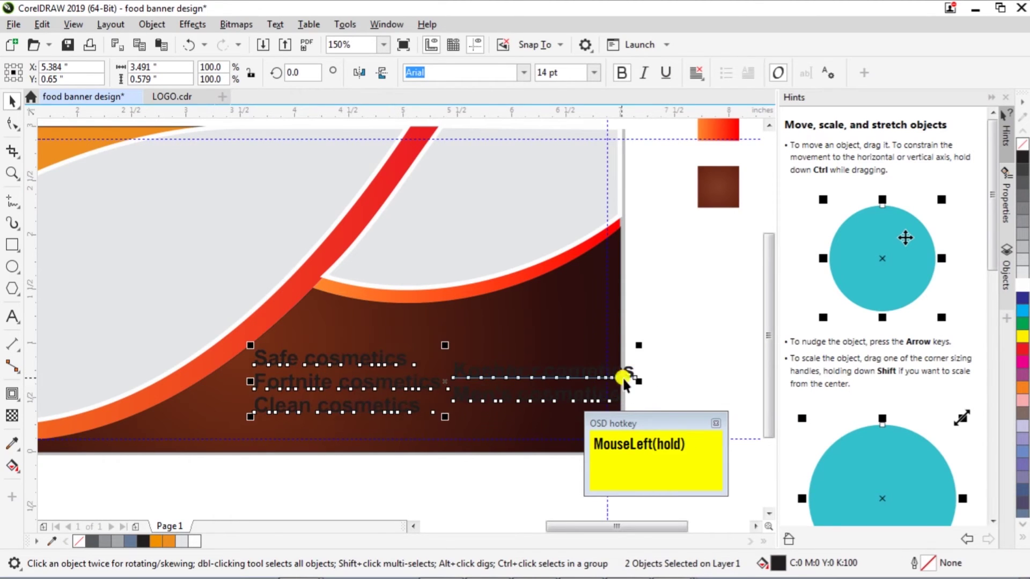
# - Shrink the feature text to 12 pt white and line the left column up with the right
pyautogui.press('ctrl+a')
pyautogui.press('KP_1')
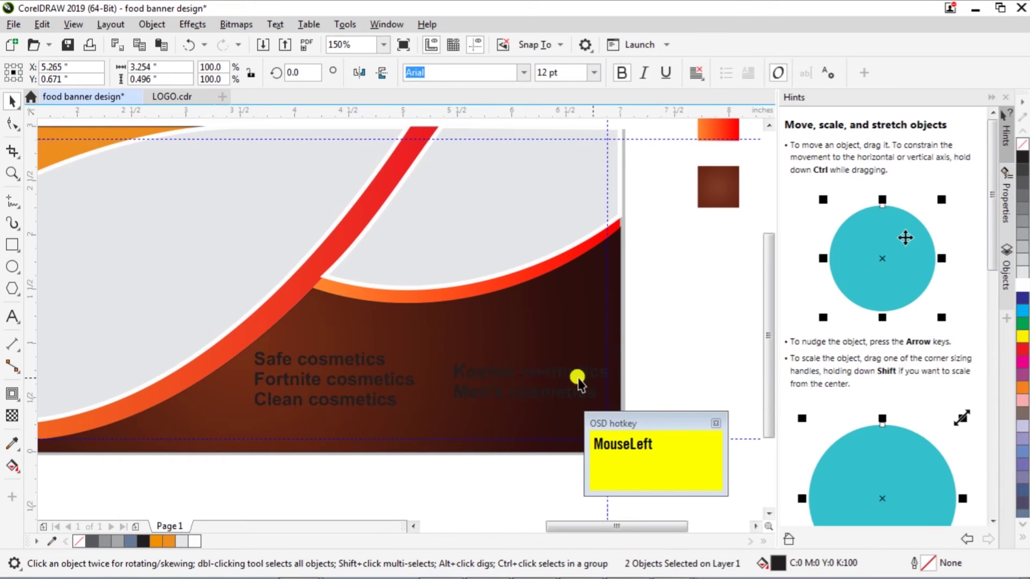
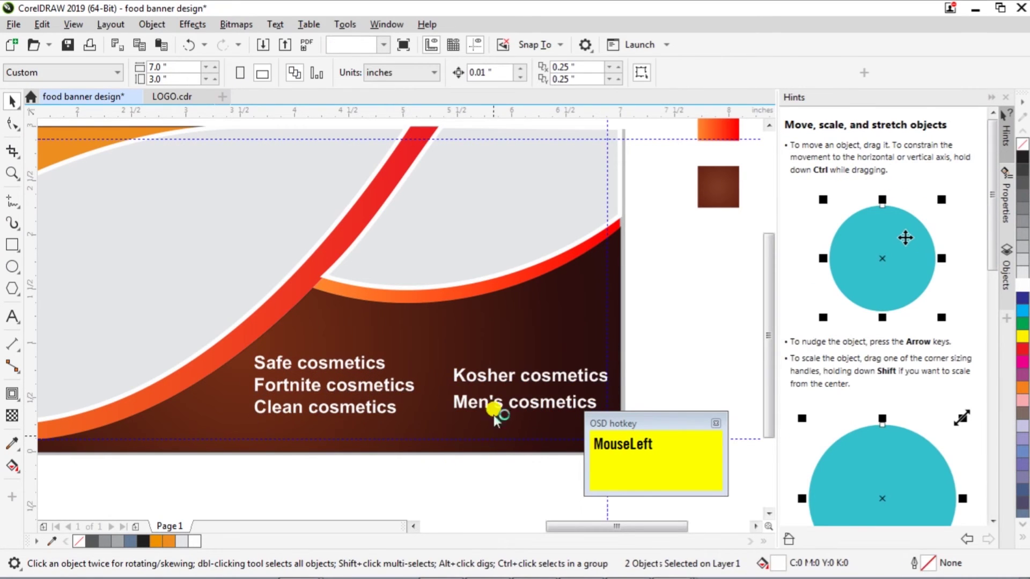
pyautogui.moveTo(403, 391); pyautogui.dragTo(308, 422)
pyautogui.scroll(-3)
pyautogui.click(186, 277)
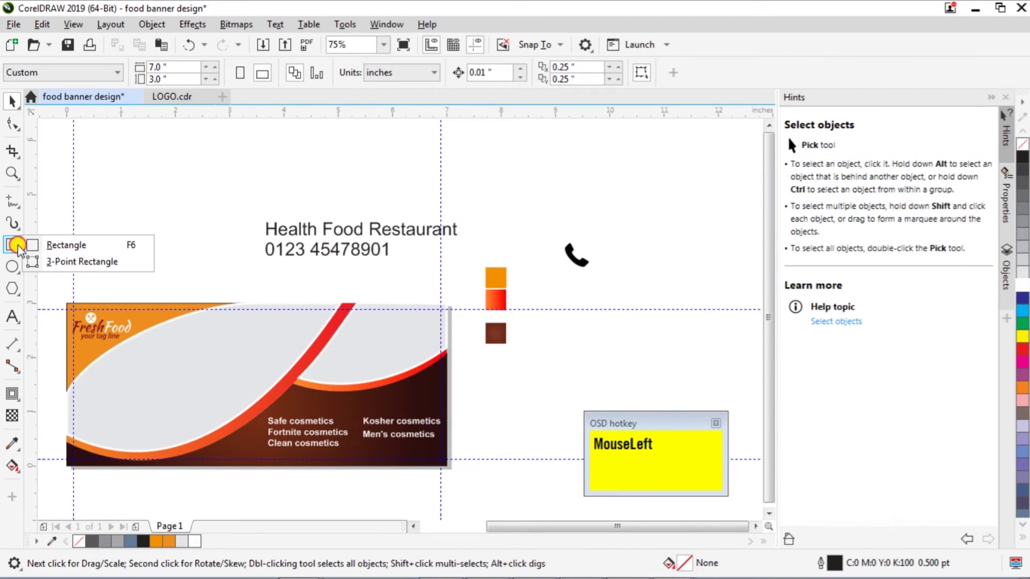
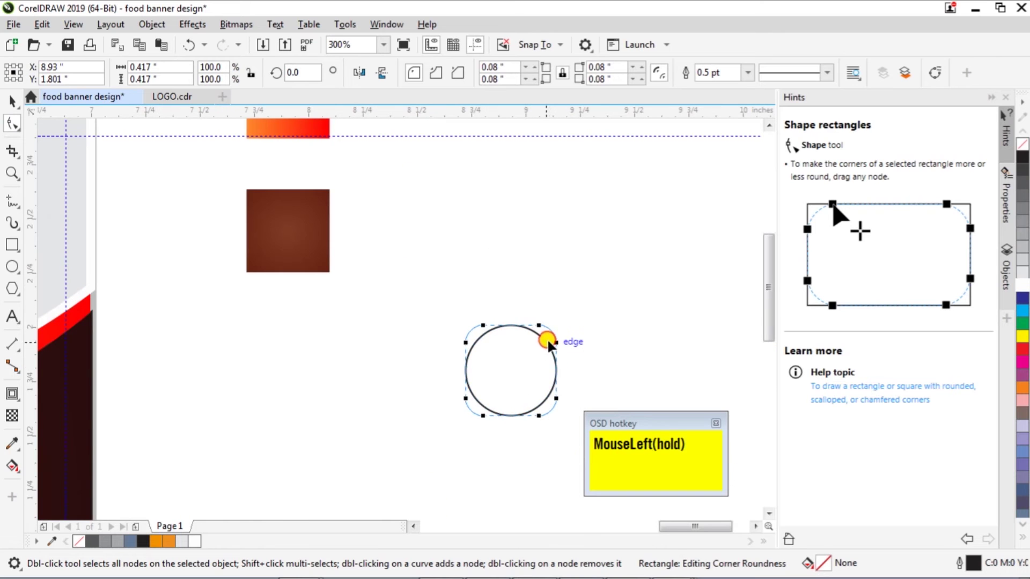
# - Round a small square and rotate it 45 degrees as a diamond bullet for the features
pyautogui.press('ctrl+space')
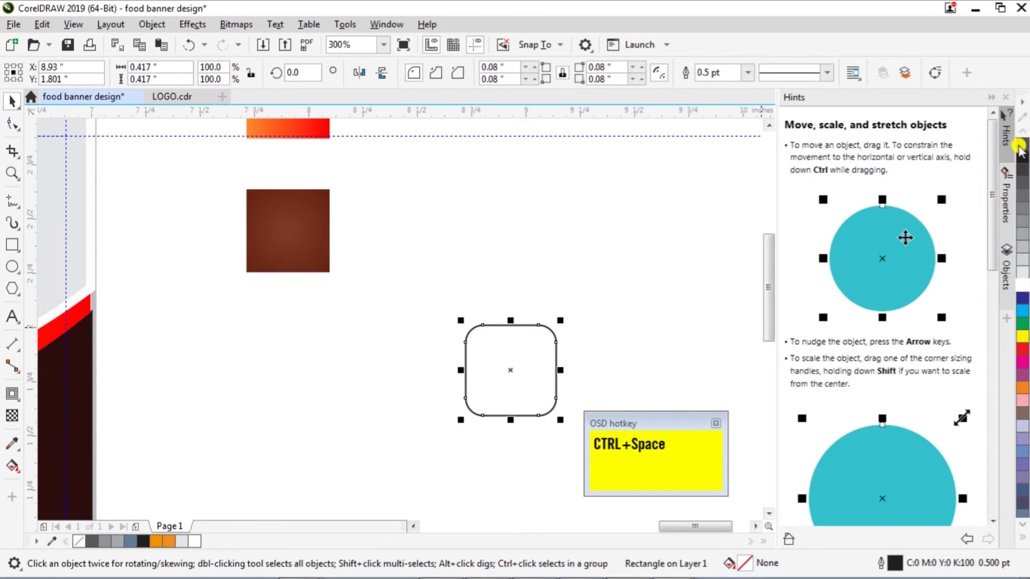
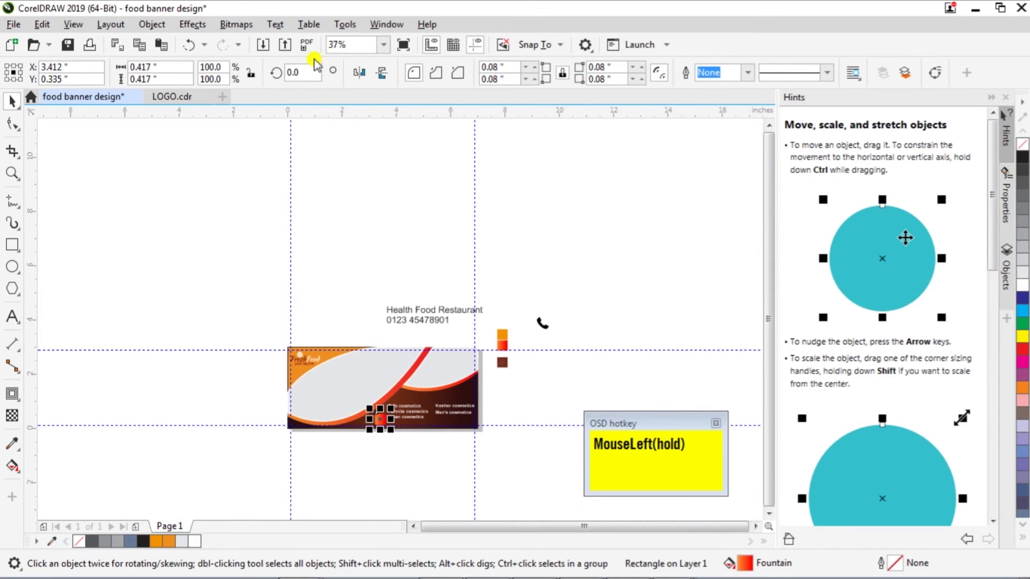
pyautogui.press('KP_4')
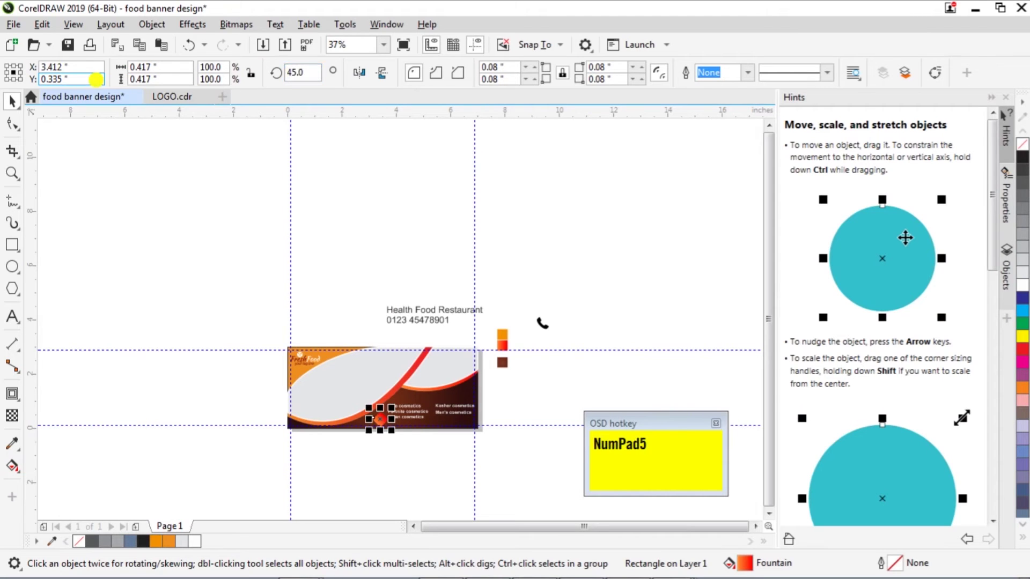
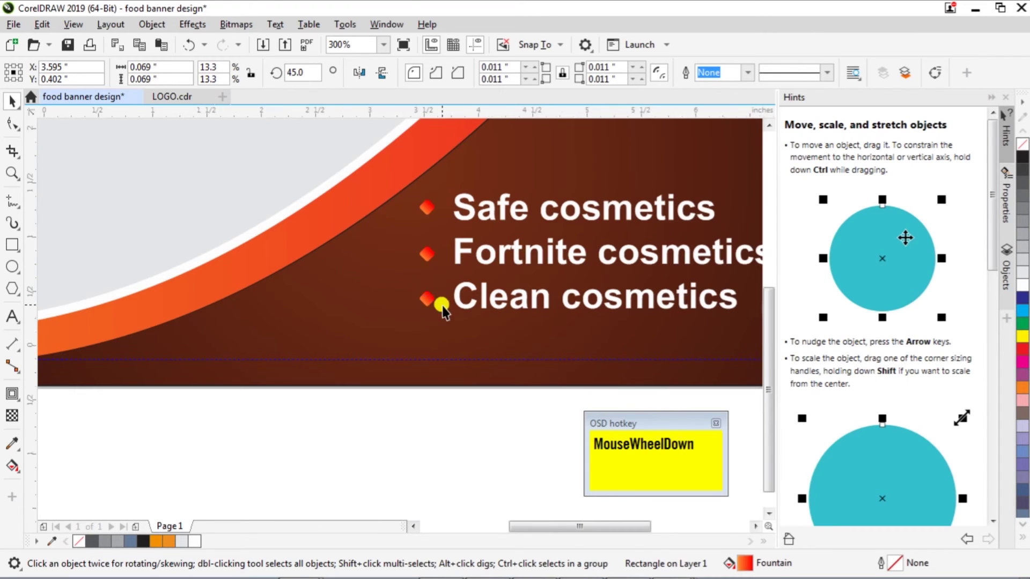
pyautogui.scroll(3)
pyautogui.moveTo(96, 223); pyautogui.dragTo(472, 184)
pyautogui.scroll(-3)
pyautogui.click(414, 328)
pyautogui.scroll(-3)
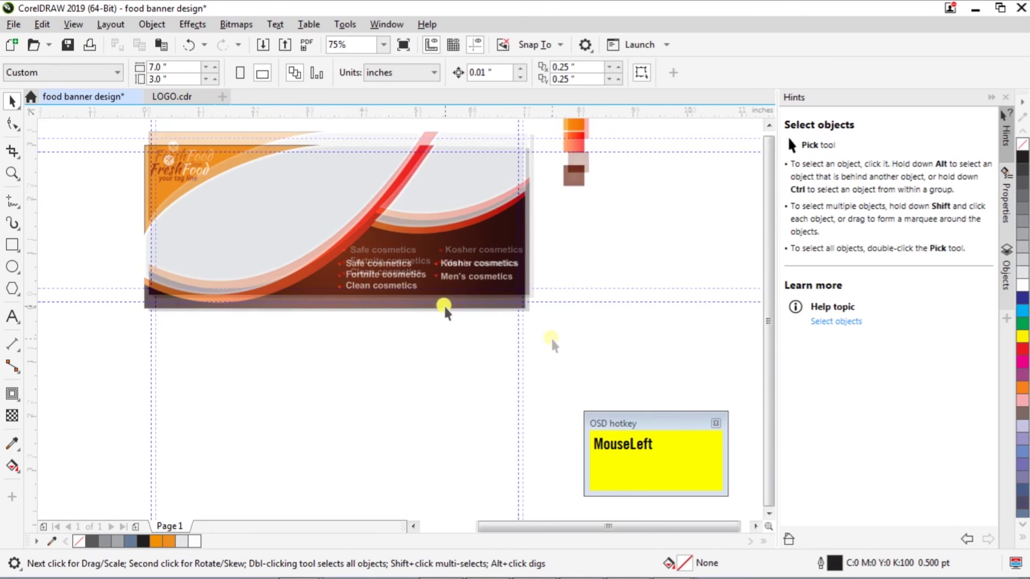
pyautogui.scroll(-3)
pyautogui.scroll(3)
# - Draw the slant-cornered label under the feature list and fill a copy orange
pyautogui.click(426, 207)
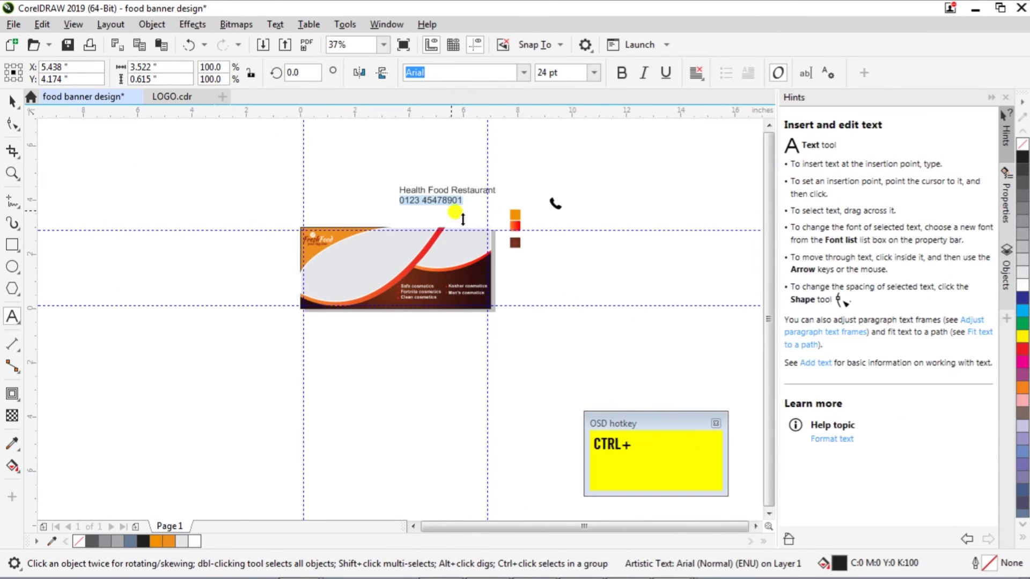
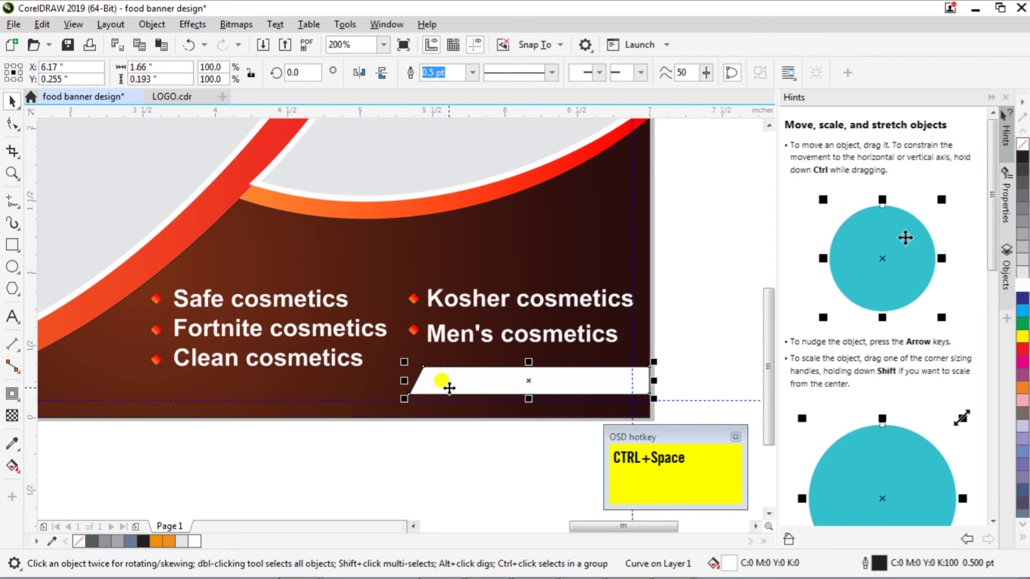
pyautogui.scroll(3)
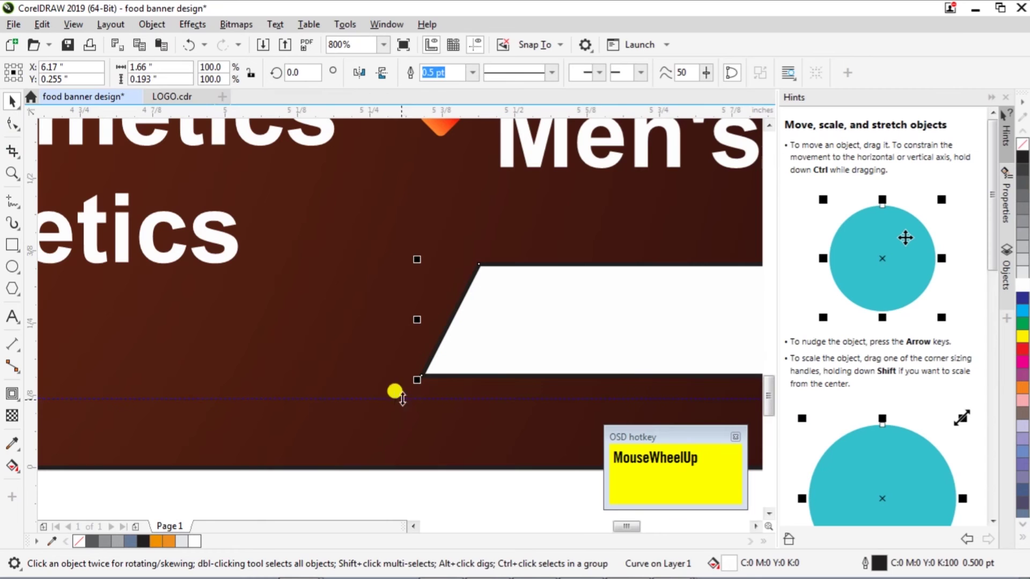
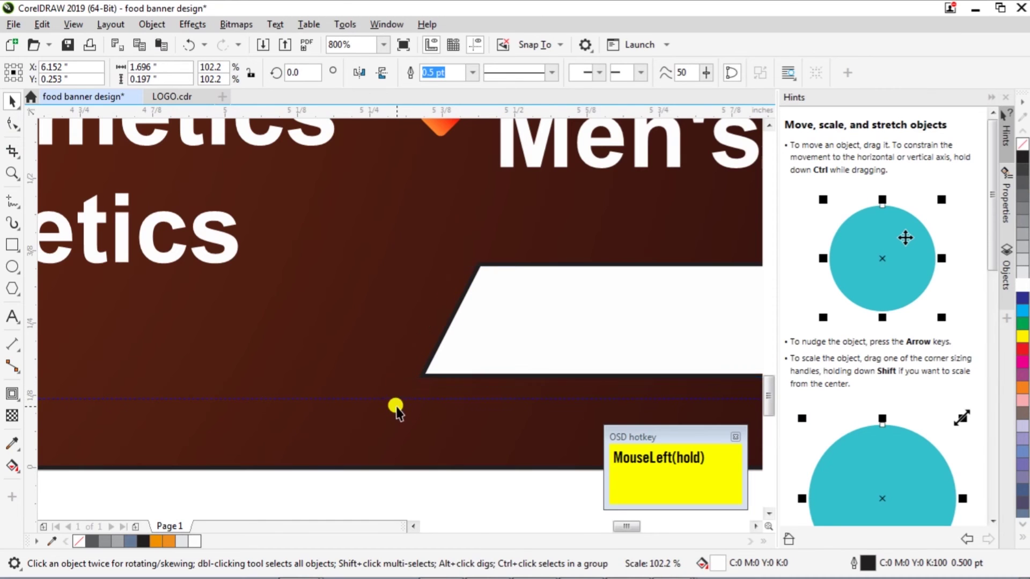
pyautogui.scroll(-3)
pyautogui.click(163, 551)
# - Send the label shape one step back to expose the white area
pyautogui.scroll(3)
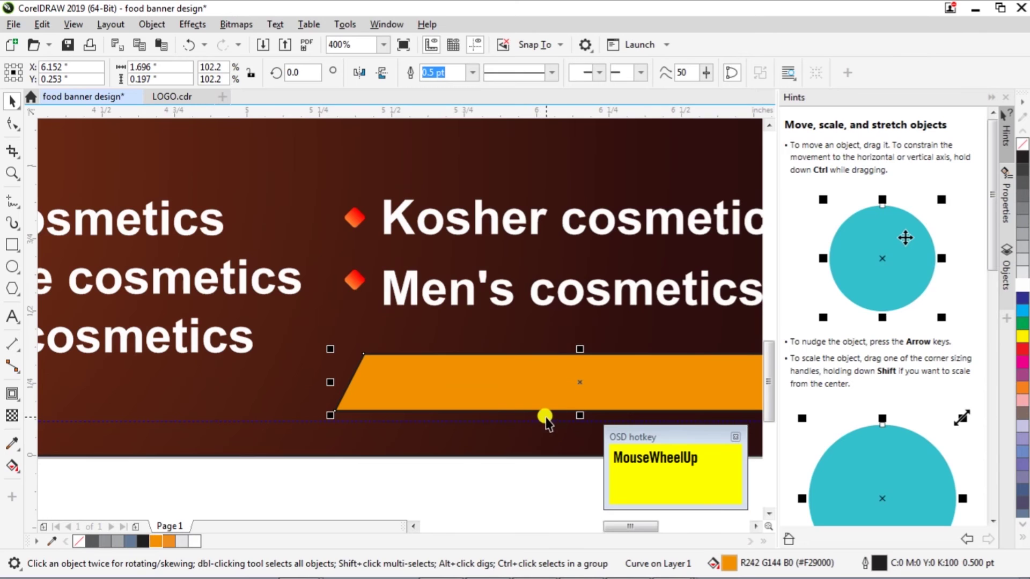
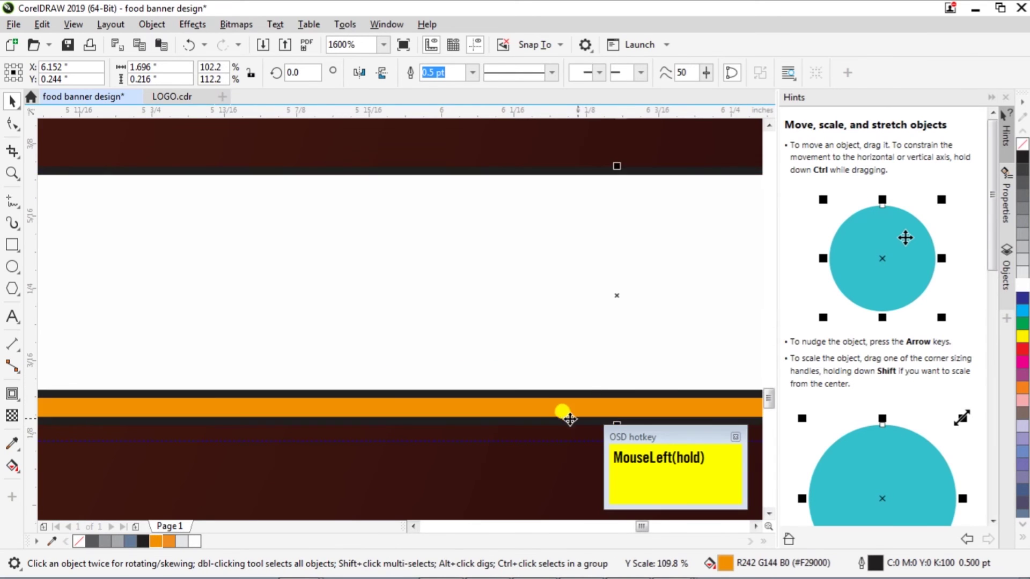
pyautogui.scroll(-3)
pyautogui.click(457, 396)
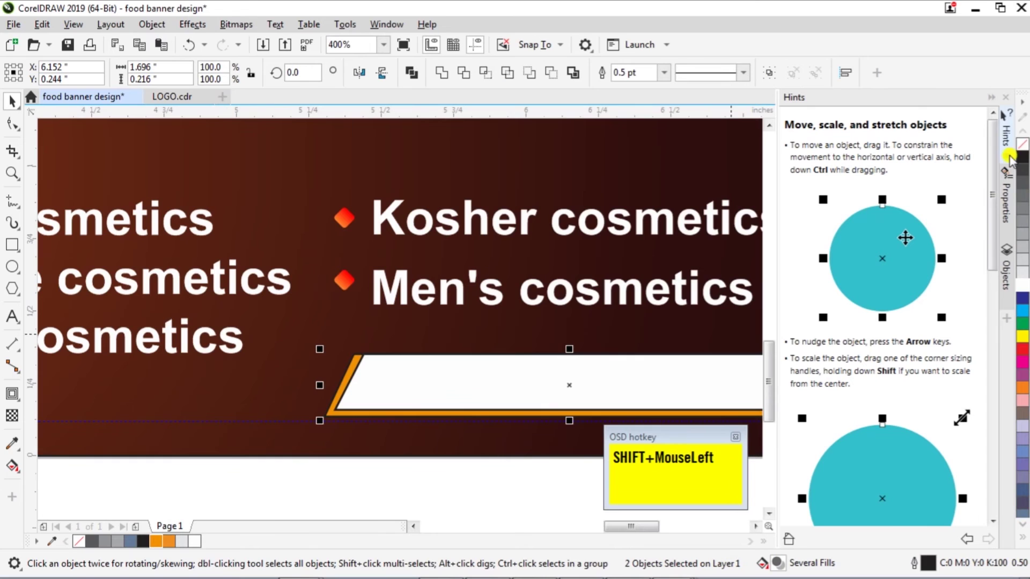
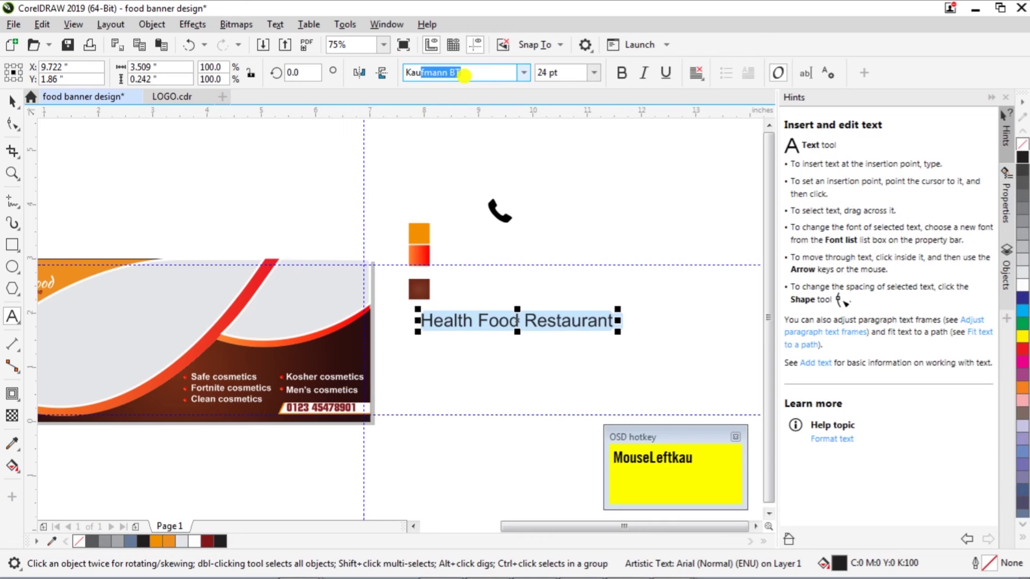
# - Switch the Health Food Restaurant title to the Kaushan Script typeface
pyautogui.press('$')
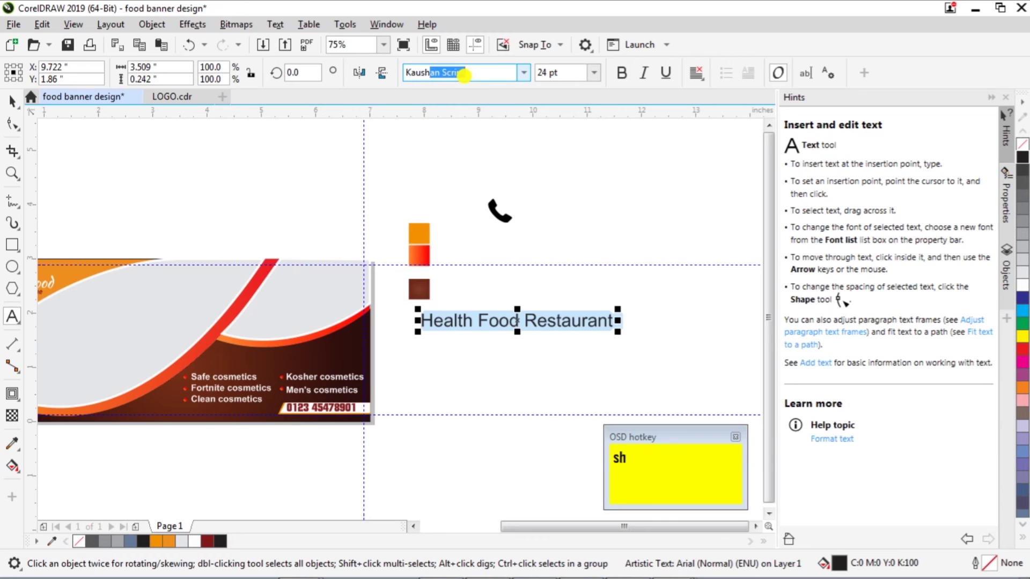
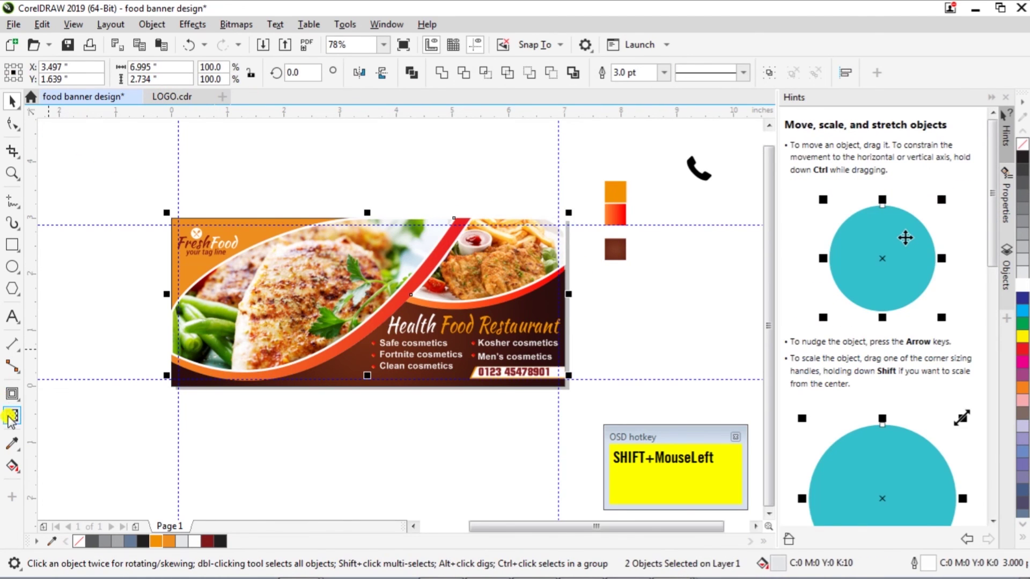
pyautogui.moveTo(19, 408); pyautogui.dragTo(641, 303)
pyautogui.press('ctrl+space')
pyautogui.click(681, 296)
pyautogui.scroll(3)
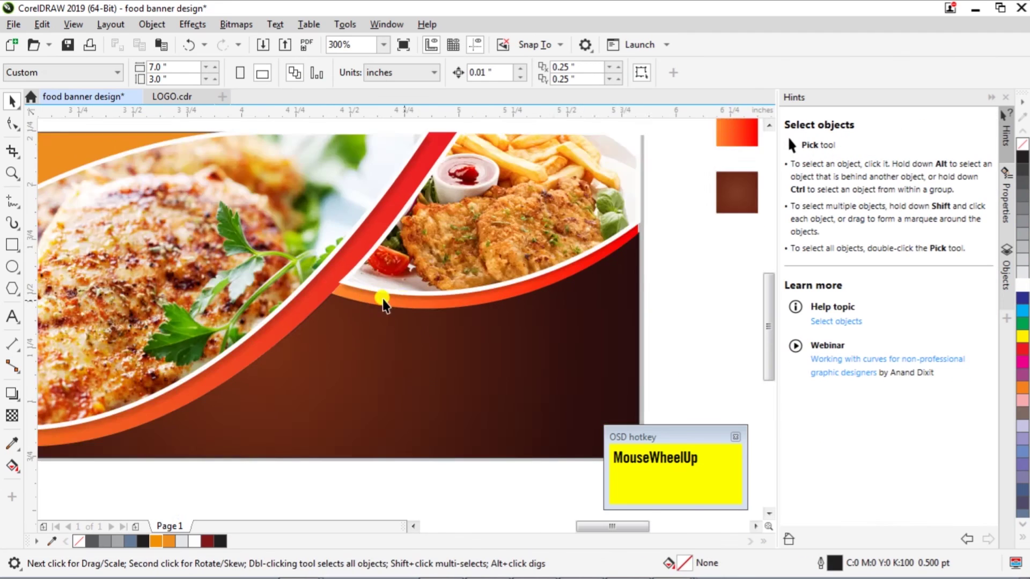
pyautogui.scroll(-3)
pyautogui.click(576, 318)
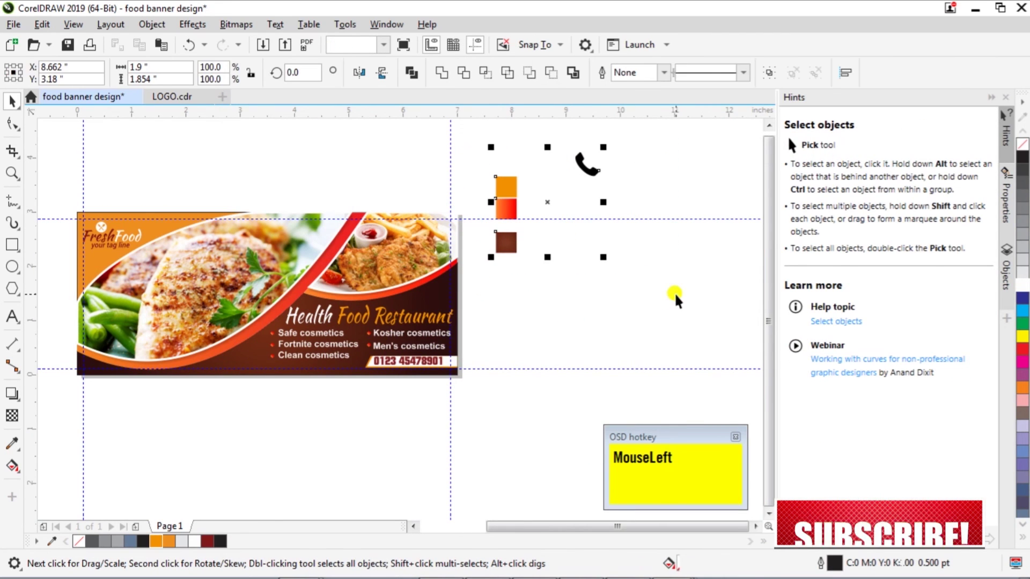